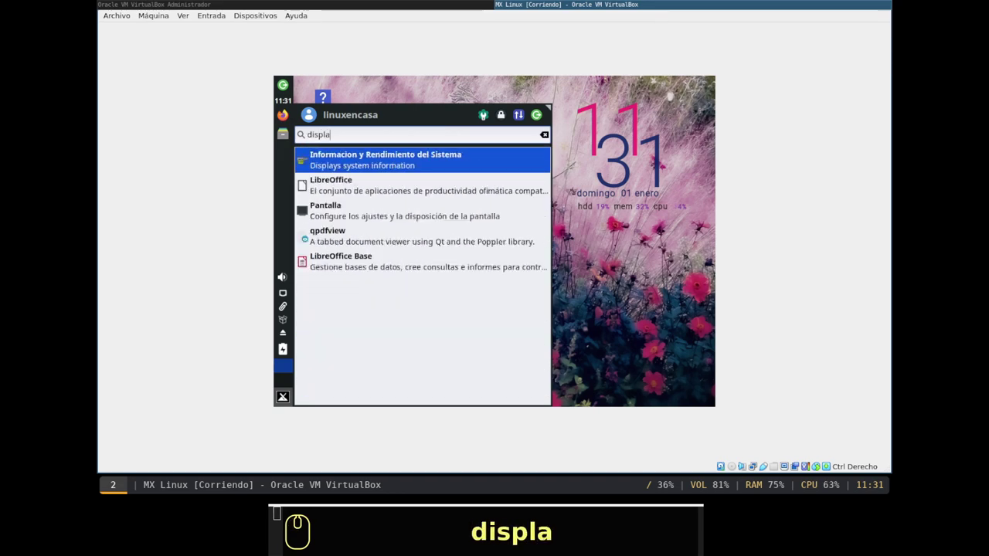
- Launch the Pantalla display settings from the app menu search results
{"action": "key", "text": "Down"}
{"action": "key", "text": "Down"}
{"action": "key", "text": "Return"}
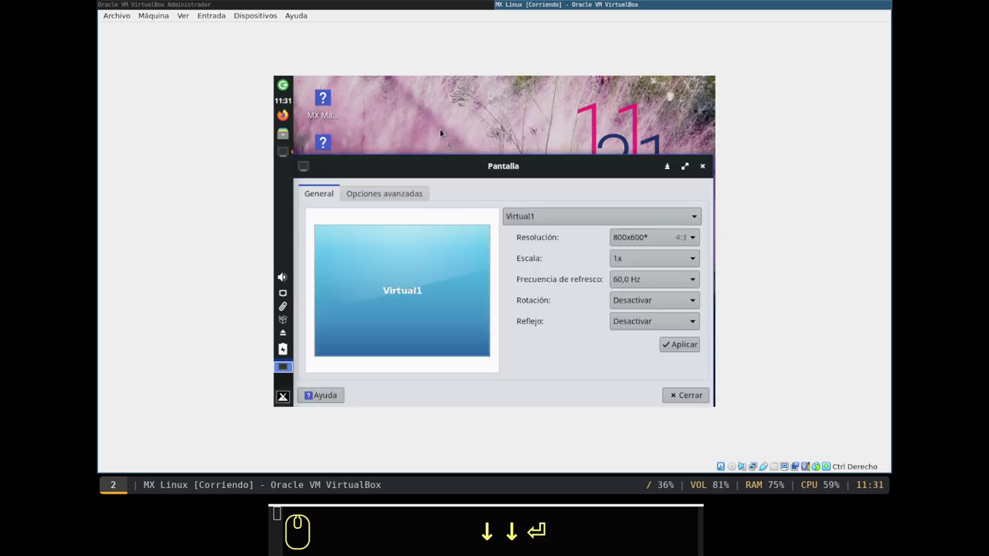
- Set Resolución to 1360x768, apply it, keep the configuration and close the window
{"action": "left_click", "coordinate": [649, 237]}
{"action": "scroll", "scroll_direction": "down", "scroll_amount": 3}
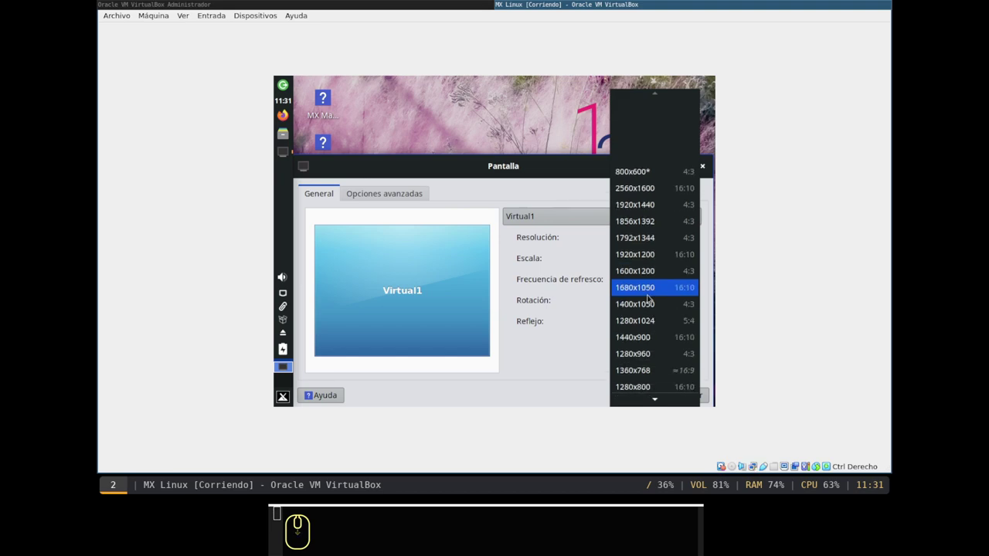
{"action": "left_click", "coordinate": [646, 372]}
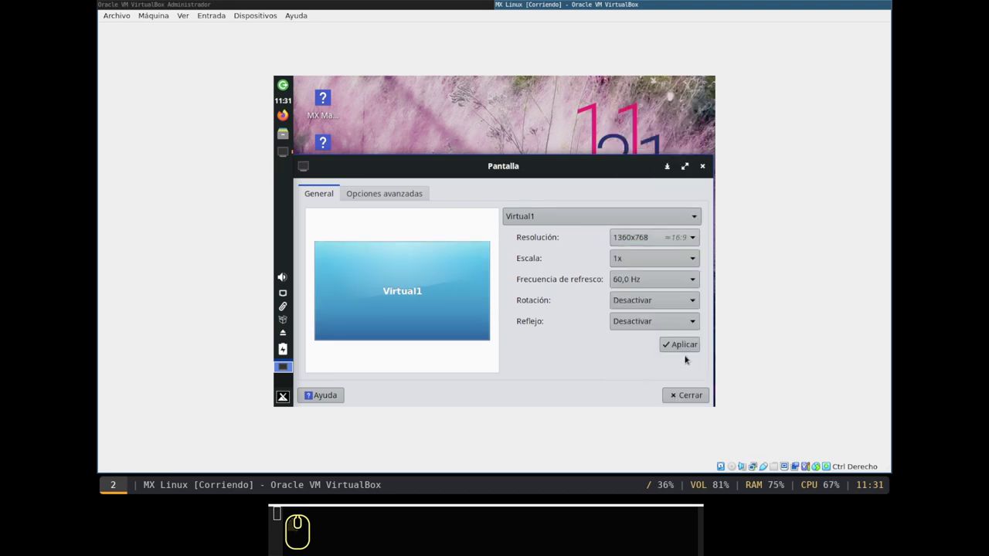
{"action": "left_click", "coordinate": [683, 346]}
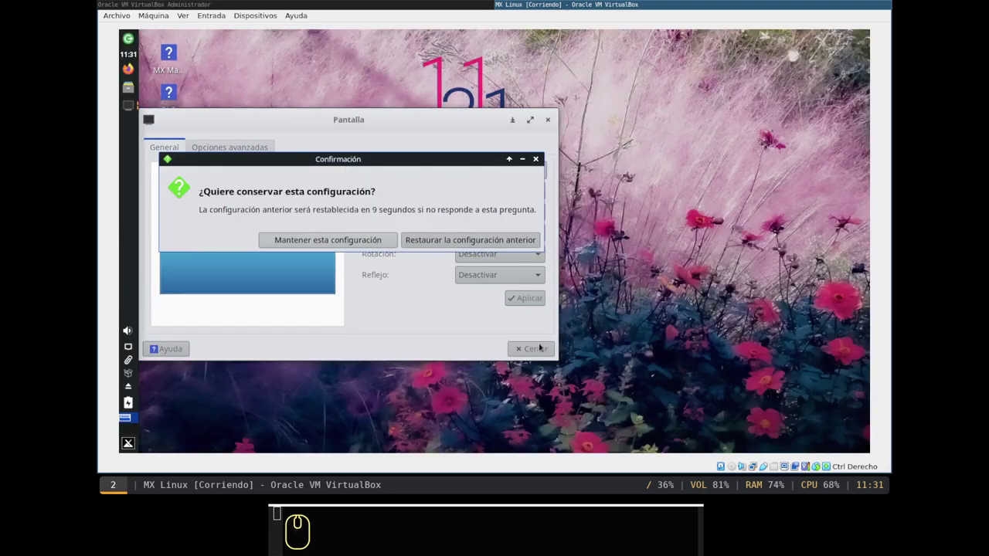
{"action": "left_click", "coordinate": [319, 236]}
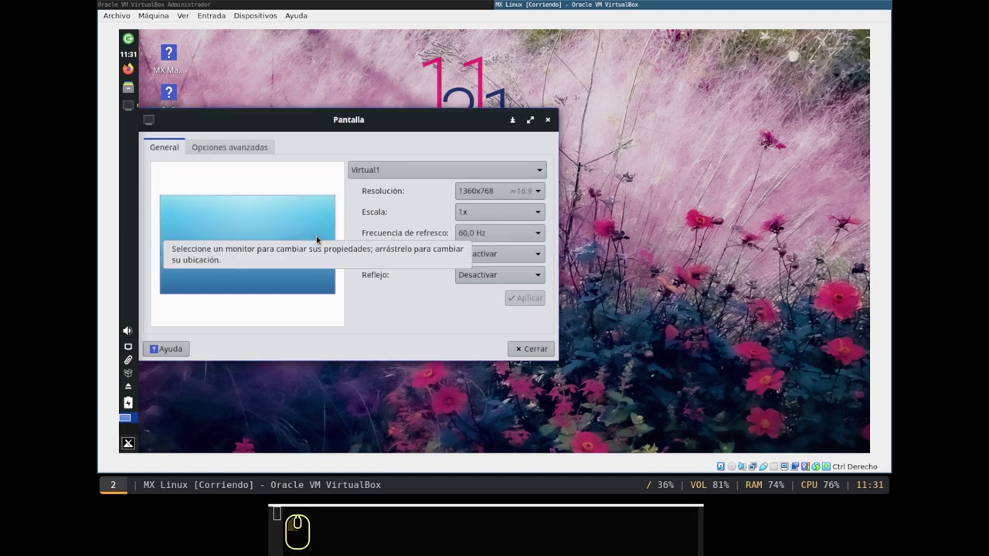
{"action": "left_click", "coordinate": [533, 343]}
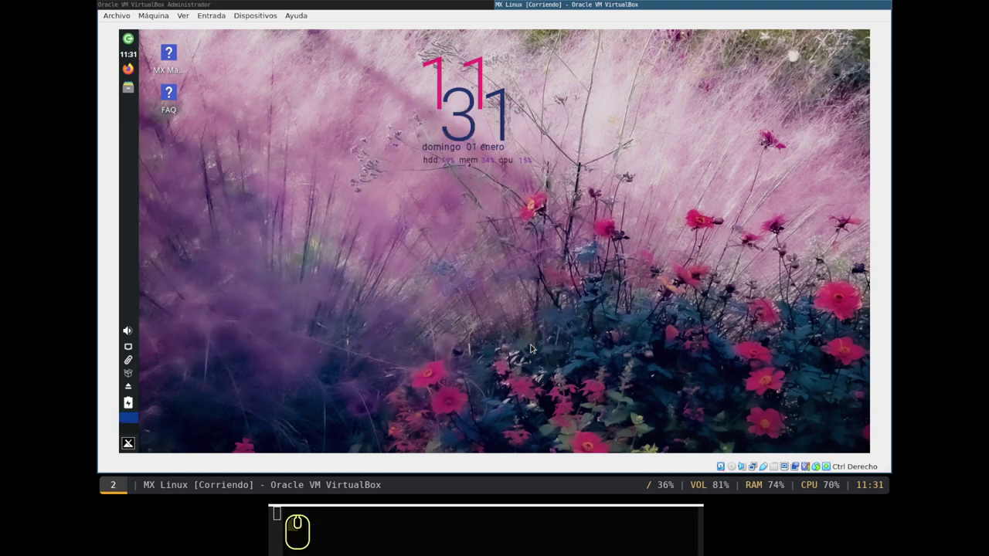
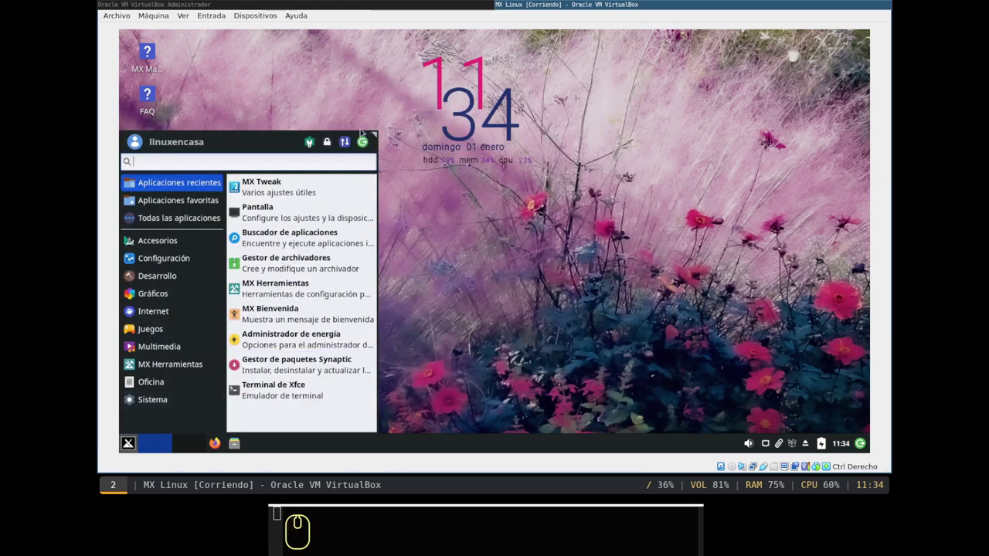
- Restart MX Linux from the session dialog and let the VM reboot
{"action": "left_click", "coordinate": [363, 138]}
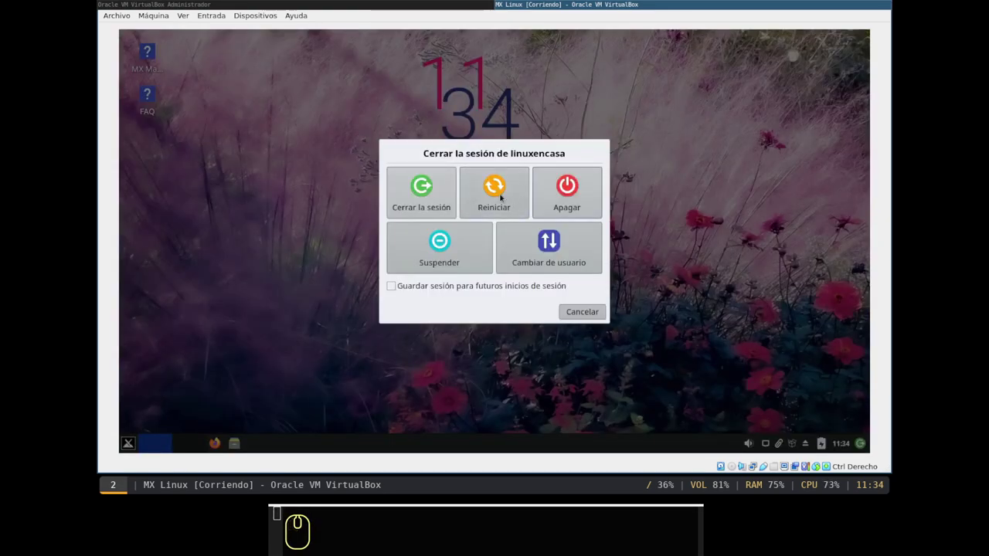
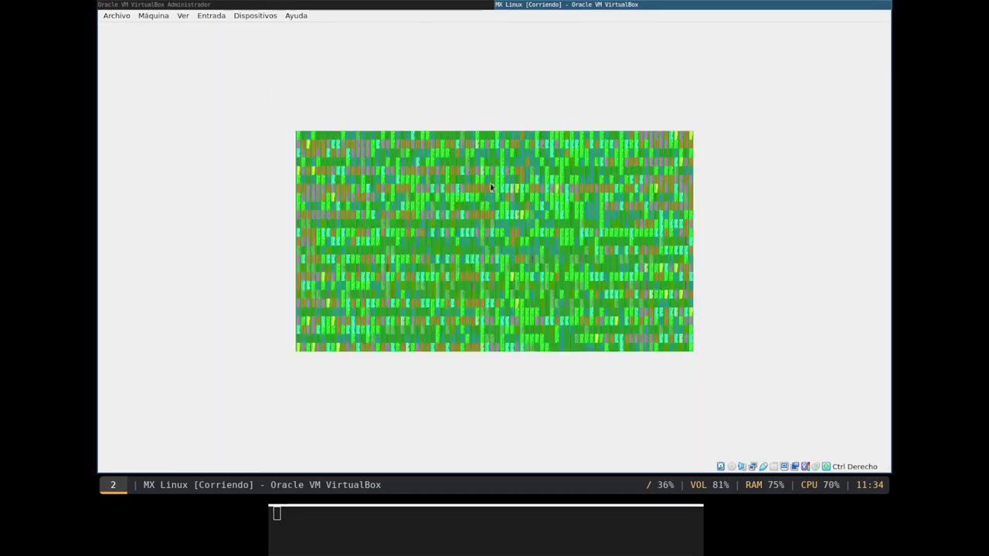
{"action": "key", "text": "Return"}
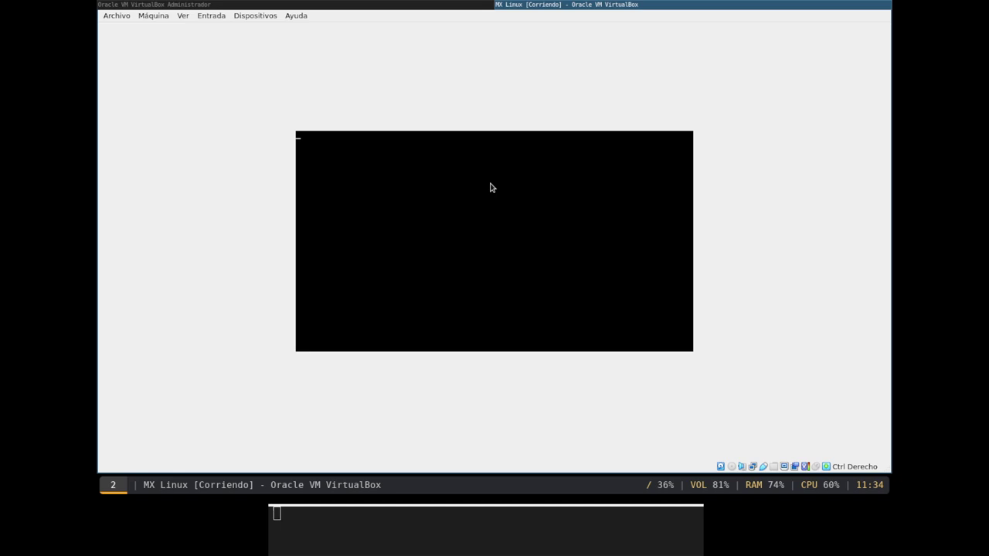
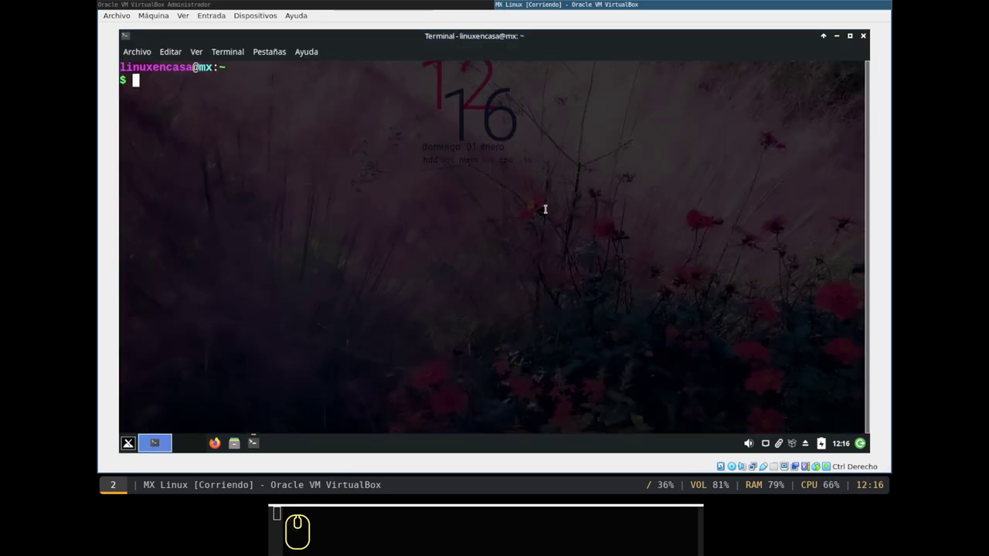
- Run 'apt search arandr' in the terminal to look up the ARandR package
{"action": "type", "text": "apt"}
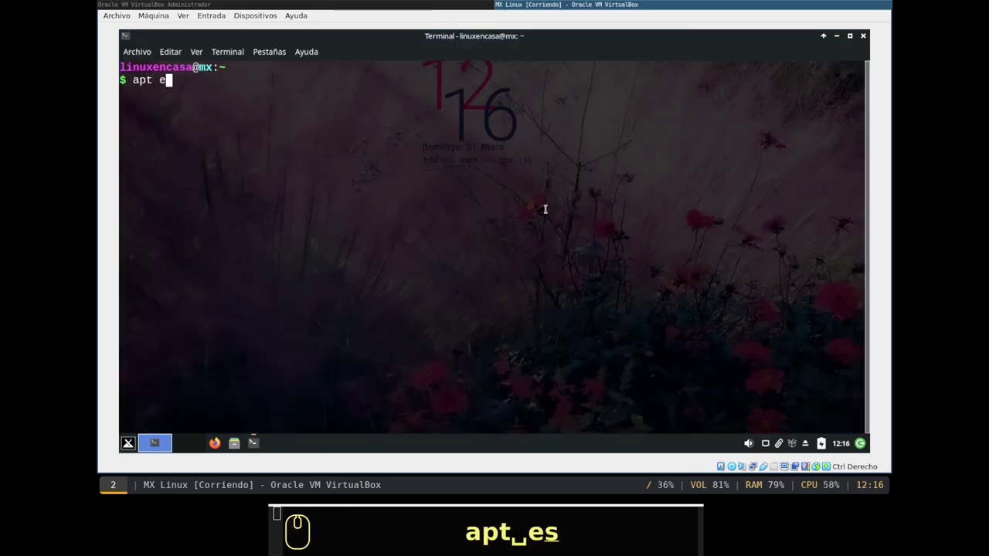
{"action": "type", "text": "search arandr"}
{"action": "key", "text": "Return"}
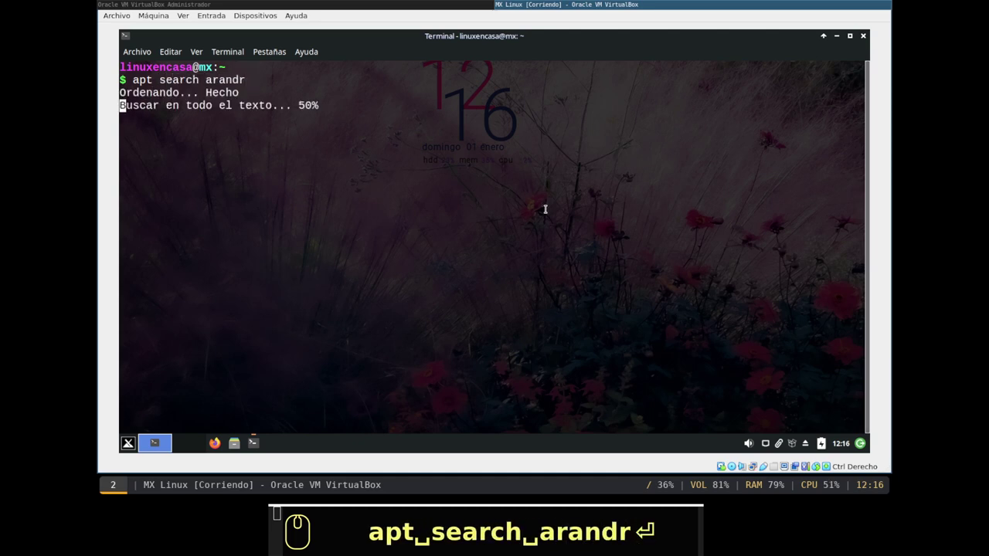
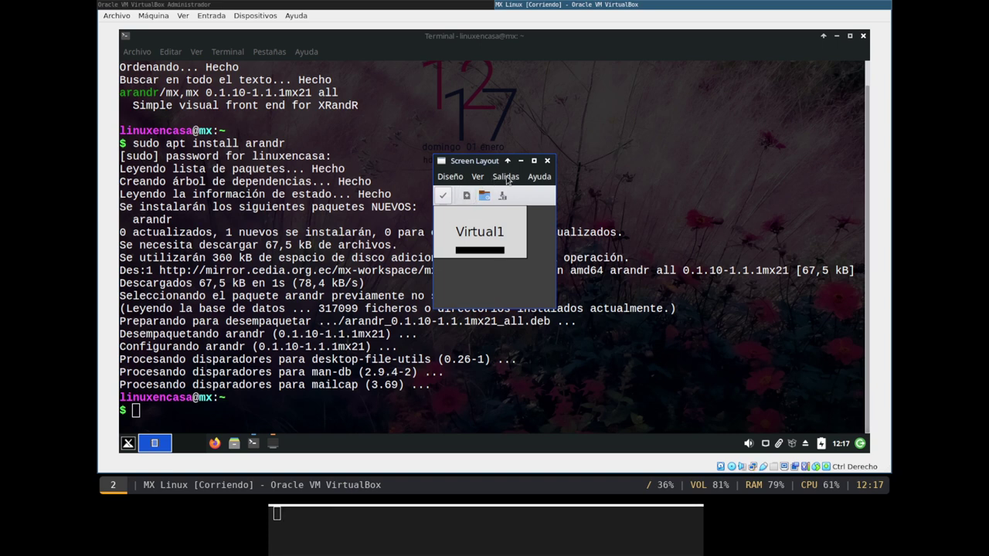
- Check the Virtual1 output, save the layout as 'resolucion' in ~/.screenlayout and close ARandR
{"action": "left_click", "coordinate": [512, 178]}
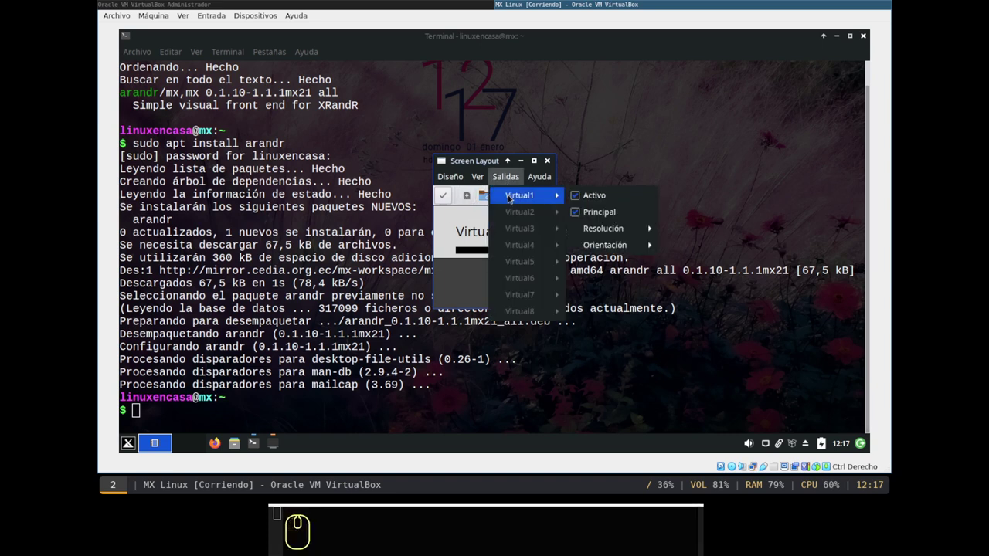
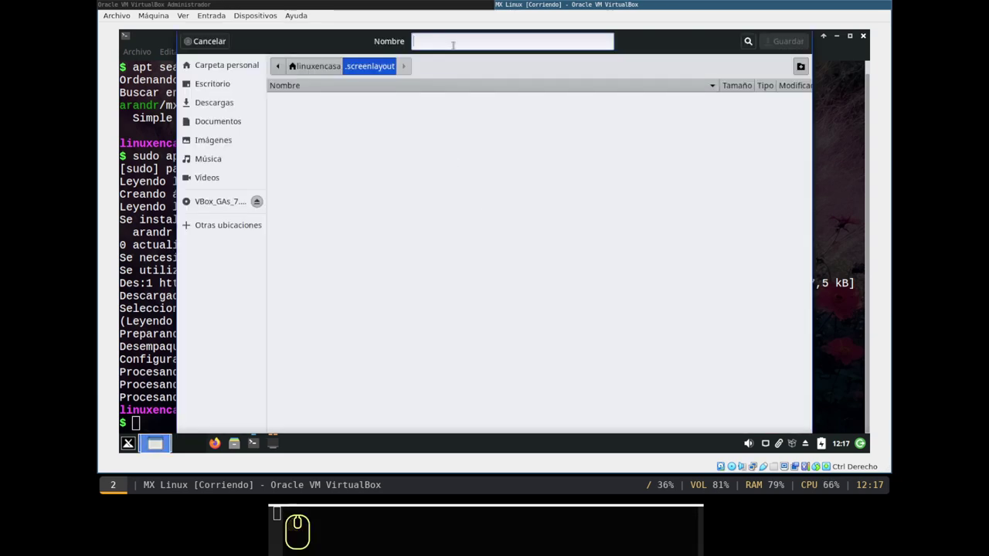
{"action": "type", "text": "resolucion"}
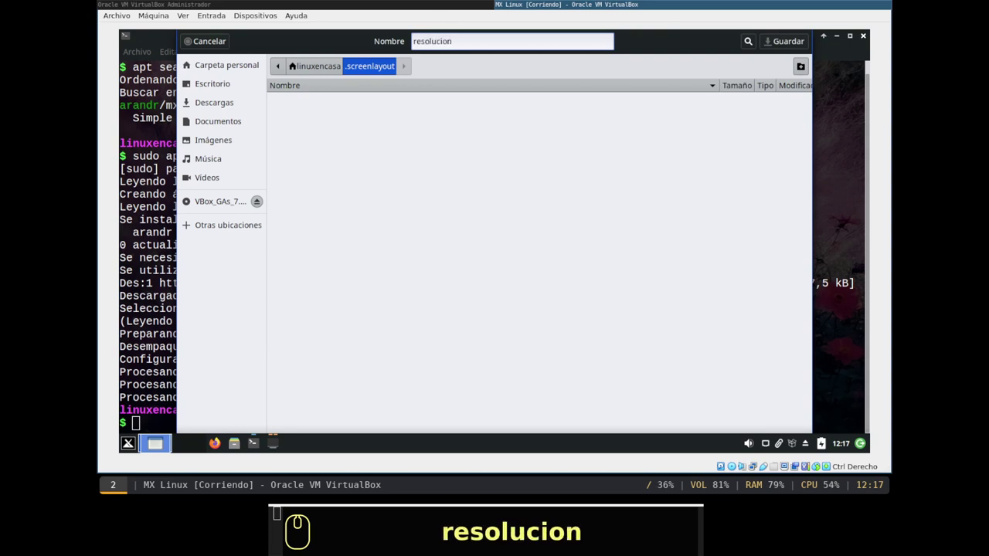
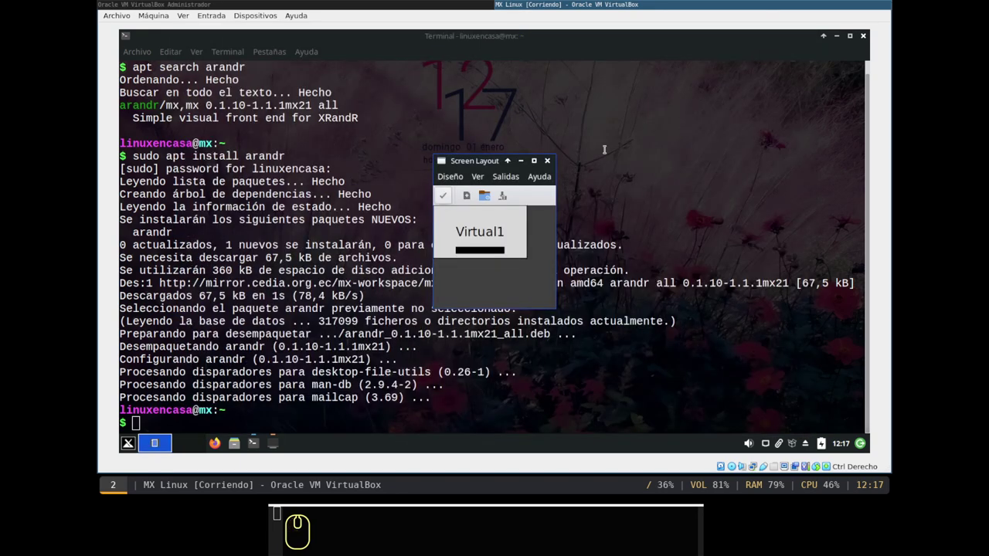
{"action": "left_click", "coordinate": [552, 163]}
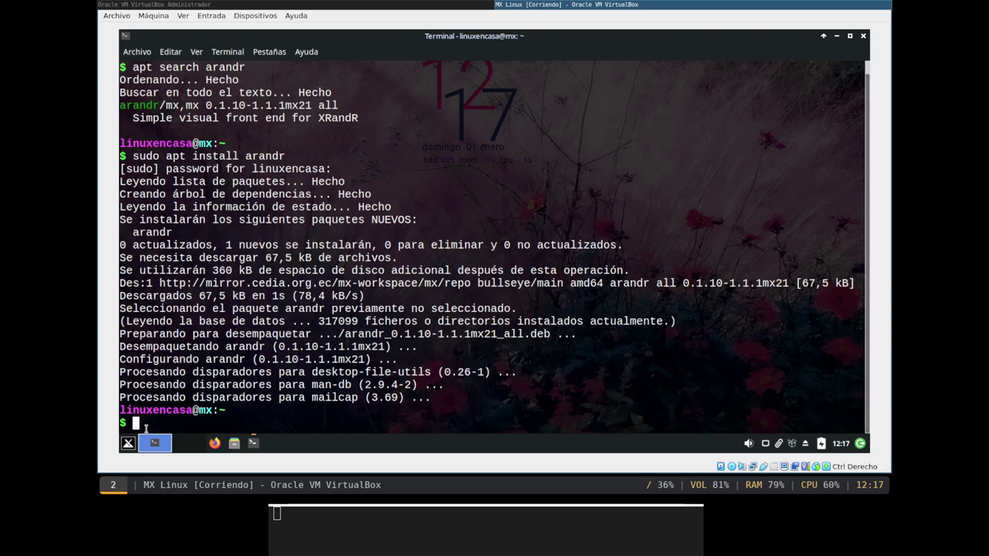
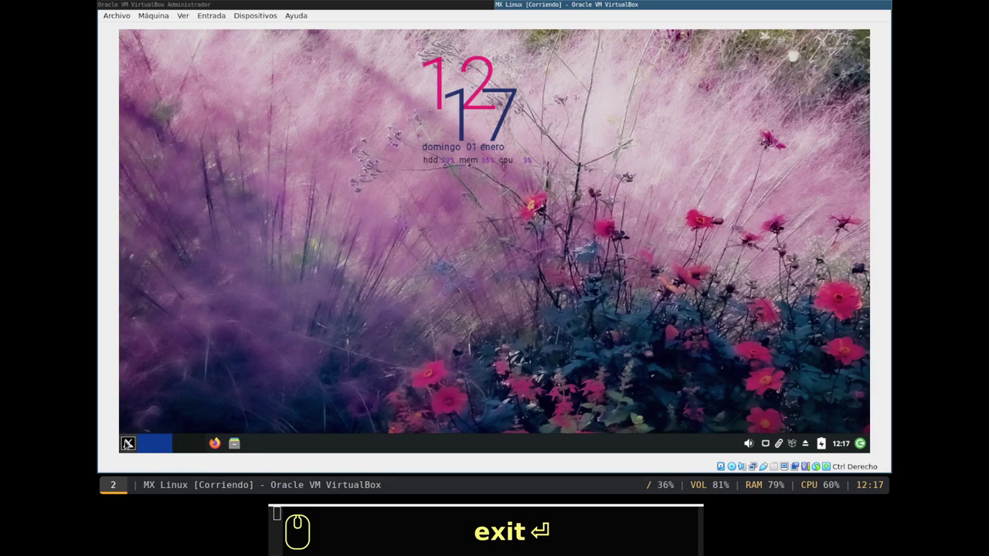
- Navigate the applications menu to Configuración and scroll down to Sesión e inicio
{"action": "left_click_drag", "start_coordinate": [128, 441], "coordinate": [175, 254]}
{"action": "left_click_drag", "start_coordinate": [175, 254], "coordinate": [338, 315]}
{"action": "scroll", "scroll_direction": "down", "scroll_amount": 3}
{"action": "scroll", "scroll_direction": "down", "scroll_amount": 3}
{"action": "scroll", "scroll_direction": "down", "scroll_amount": 3}
{"action": "scroll", "scroll_direction": "down", "scroll_amount": 3}
{"action": "scroll", "scroll_direction": "down", "scroll_amount": 3}
{"action": "scroll", "scroll_direction": "down", "scroll_amount": 3}
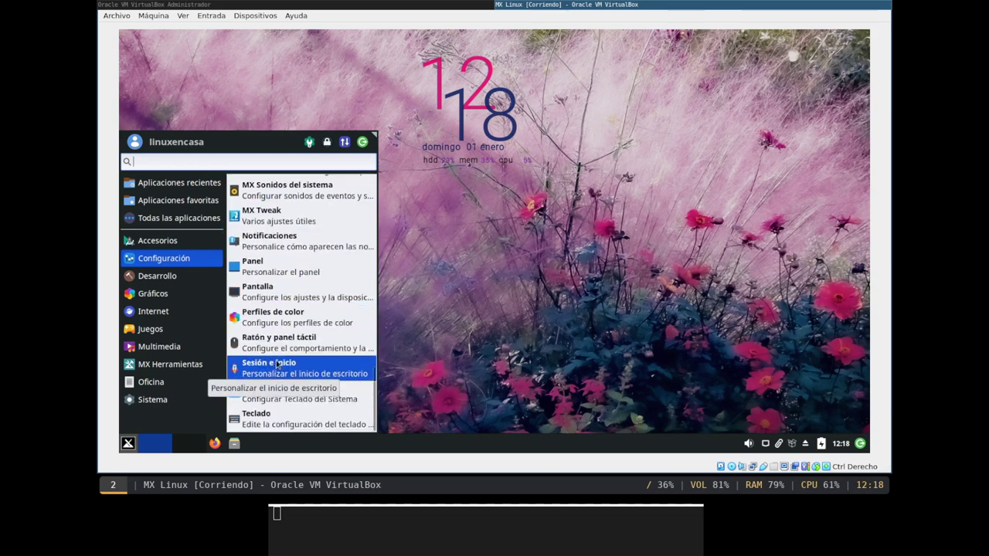
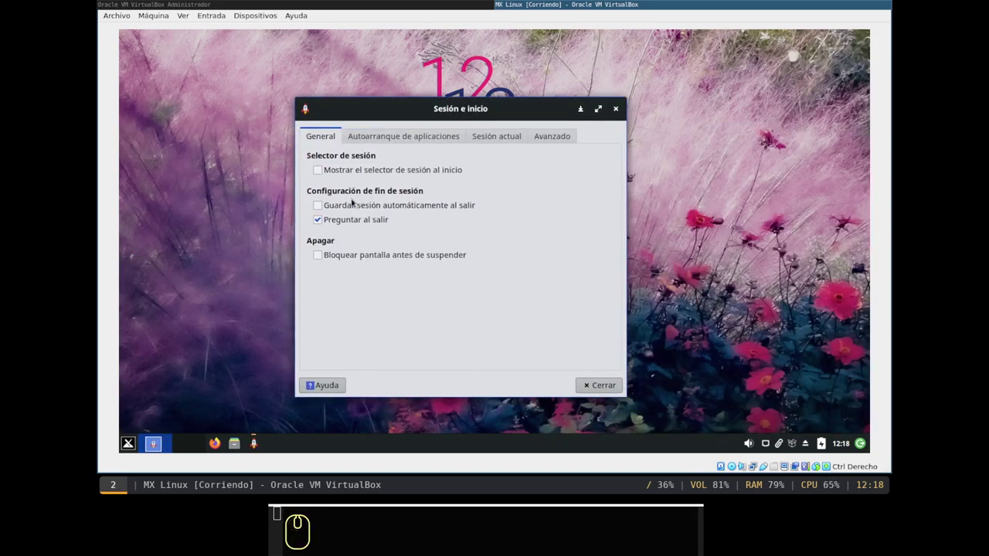
- Switch to Autoarranque de aplicaciones and start adding a new autostart entry
{"action": "left_click", "coordinate": [396, 141]}
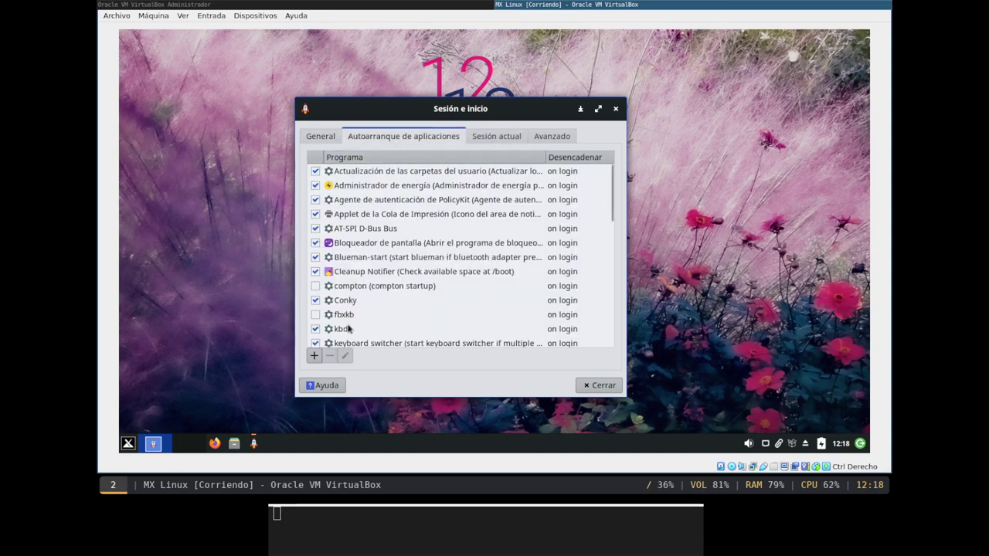
{"action": "double_click", "coordinate": [319, 356]}
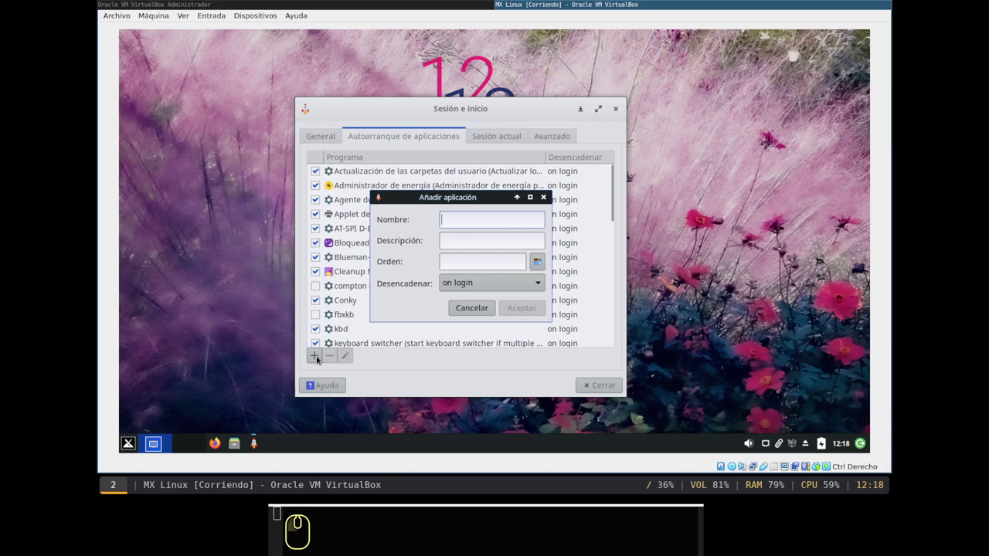
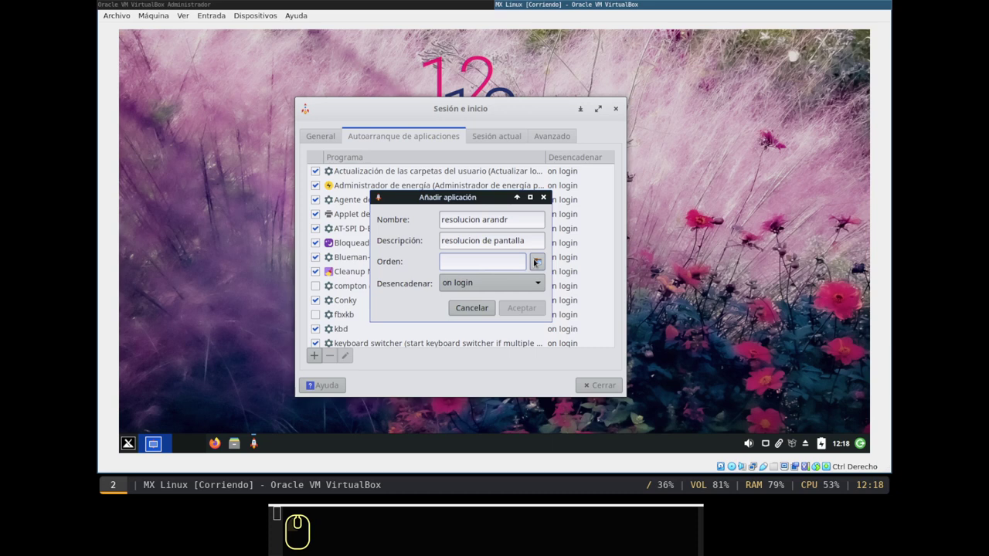
- Set the entry's command to resolucion.sh from the hidden ~/.screenlayout folder via the file picker
{"action": "left_click", "coordinate": [536, 259]}
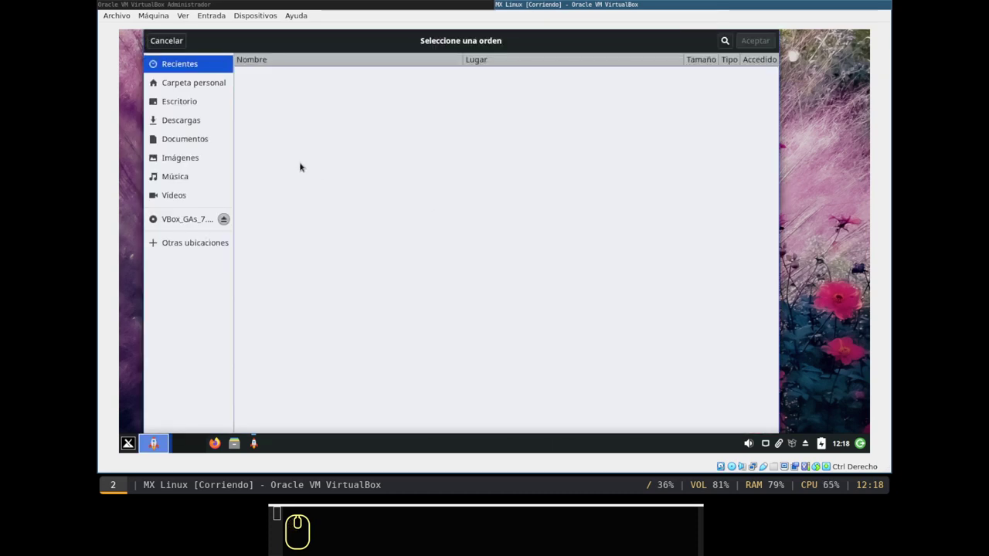
{"action": "left_click", "coordinate": [183, 86]}
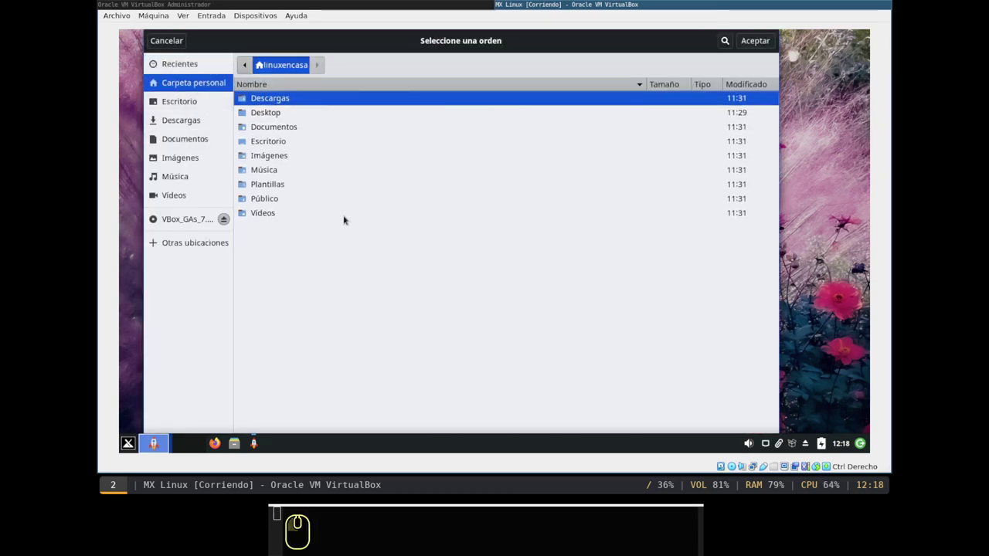
{"action": "left_click", "coordinate": [288, 260]}
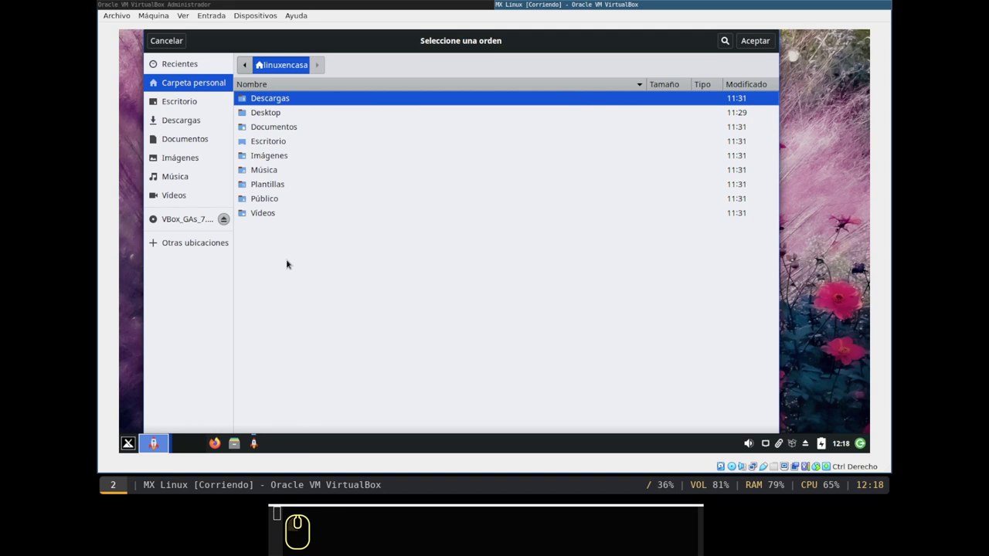
{"action": "key", "text": "ctrl+h"}
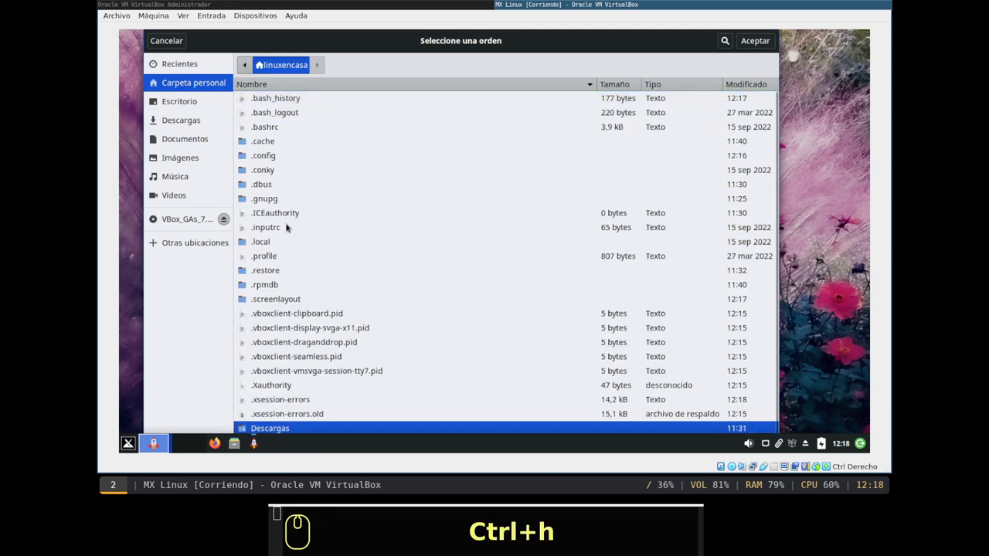
{"action": "double_click", "coordinate": [272, 300]}
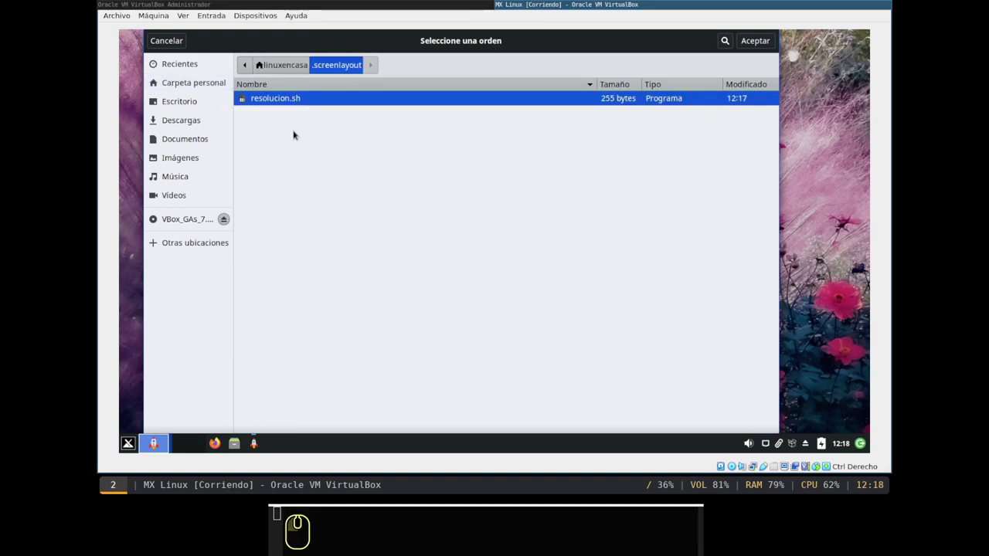
{"action": "left_click", "coordinate": [306, 98]}
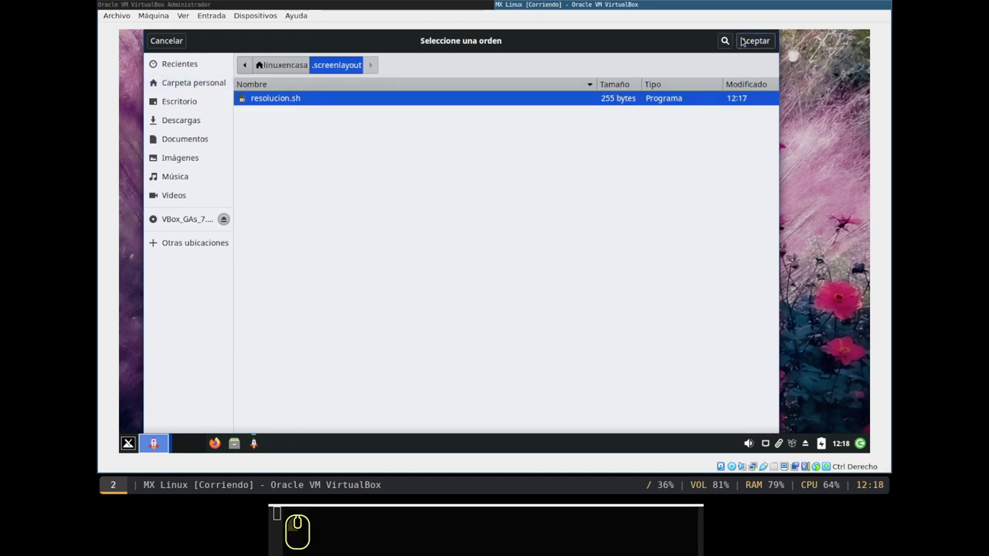
{"action": "left_click", "coordinate": [755, 39]}
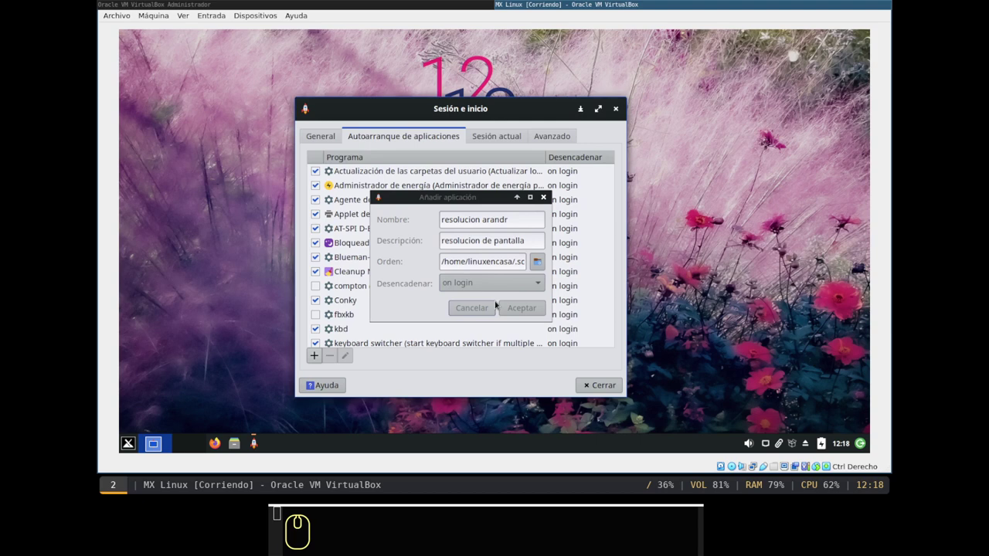
- Keep the trigger on login and save the 'resolucion arandr' autostart entry
{"action": "left_click", "coordinate": [522, 281]}
{"action": "left_click", "coordinate": [524, 282]}
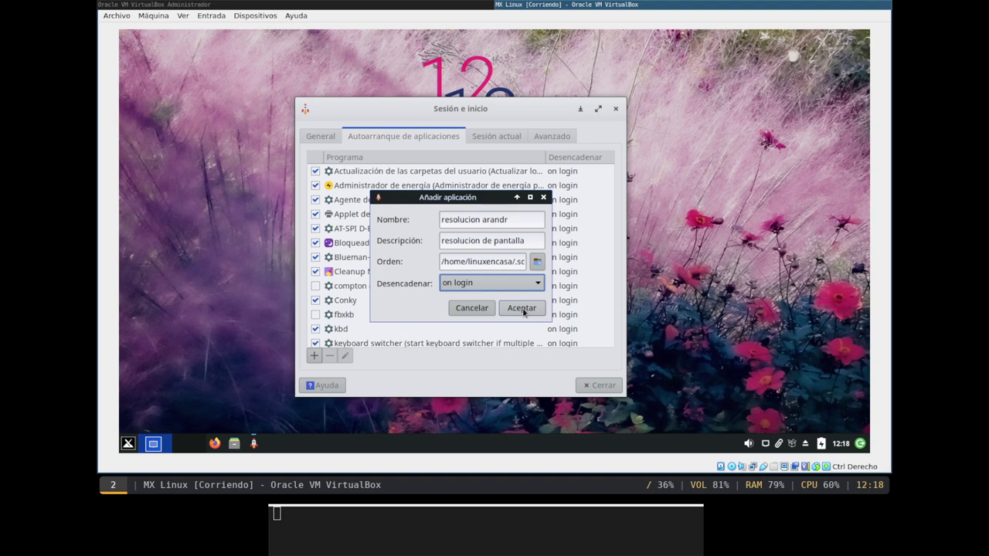
{"action": "left_click", "coordinate": [526, 308]}
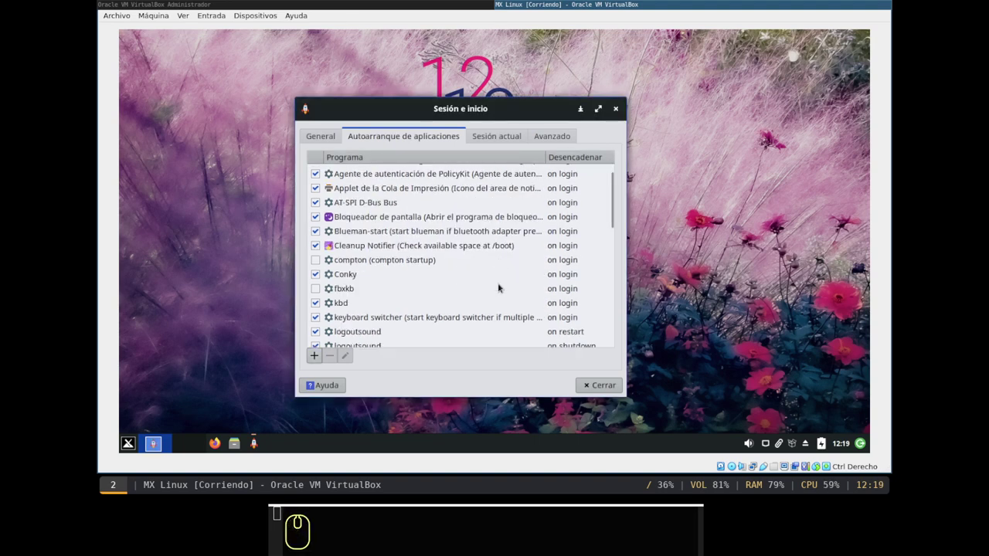
- Verify the entry at the bottom of the autostart list and close Sesión e inicio
{"action": "scroll", "scroll_direction": "down", "scroll_amount": 3}
{"action": "scroll", "scroll_direction": "down", "scroll_amount": 3}
{"action": "scroll", "scroll_direction": "down", "scroll_amount": 3}
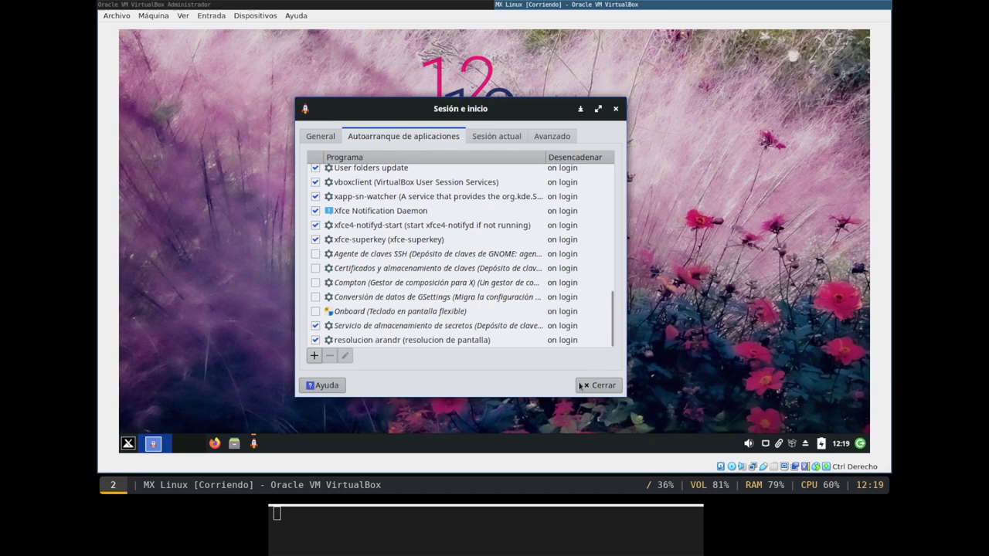
{"action": "left_click", "coordinate": [608, 380]}
{"action": "left_click", "coordinate": [527, 305]}
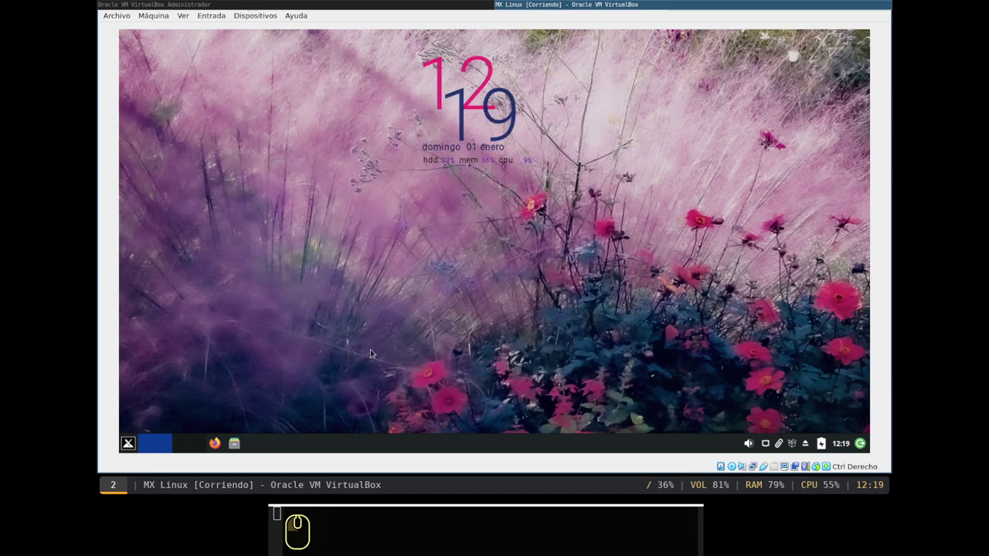
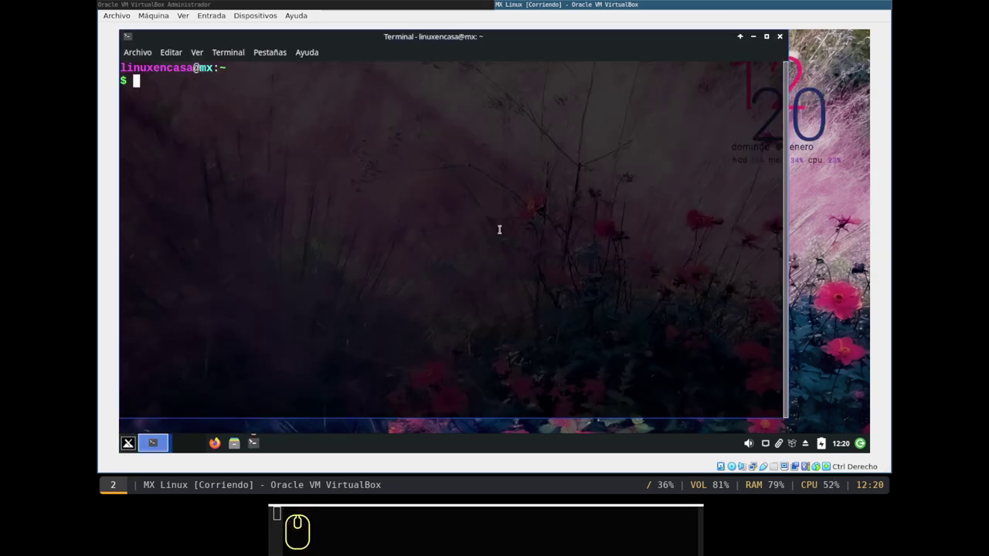
- Run neofetch to confirm the 1360x768 resolution is active
{"action": "type", "text": "neof"}
{"action": "key", "text": "Tab"}
{"action": "key", "text": "Return"}
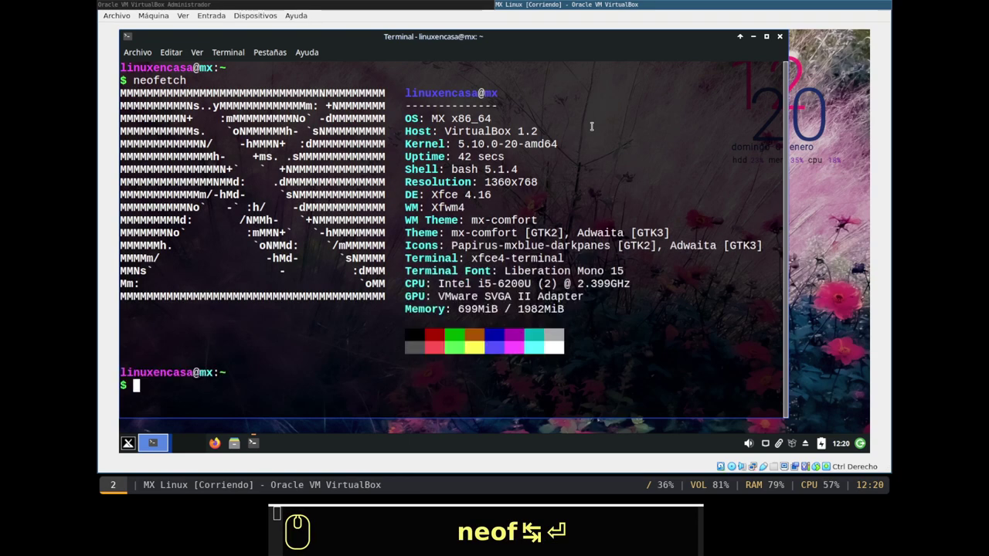